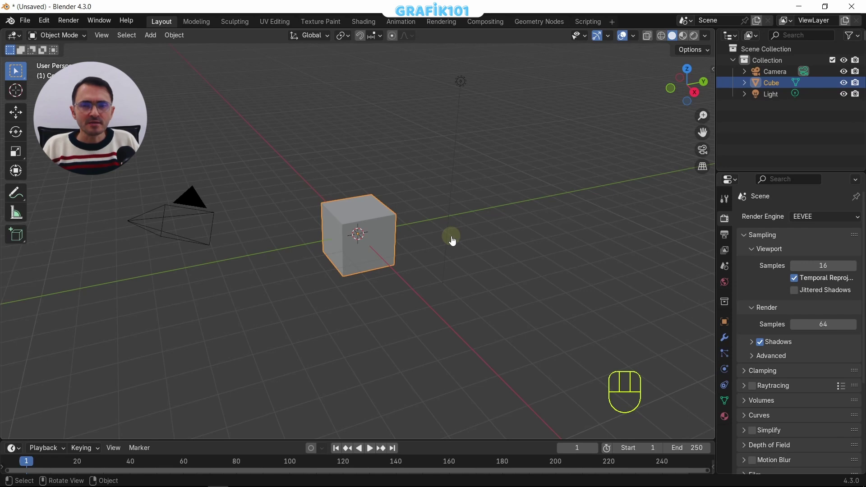
# - Delete the default cube and add a ground plane and a UV sphere from the Add menu
pyautogui.press('x')
pyautogui.press('shift+a')
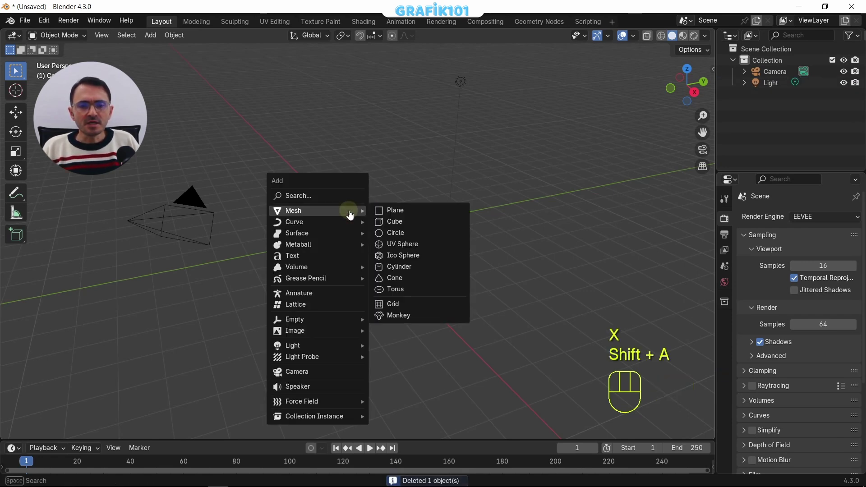
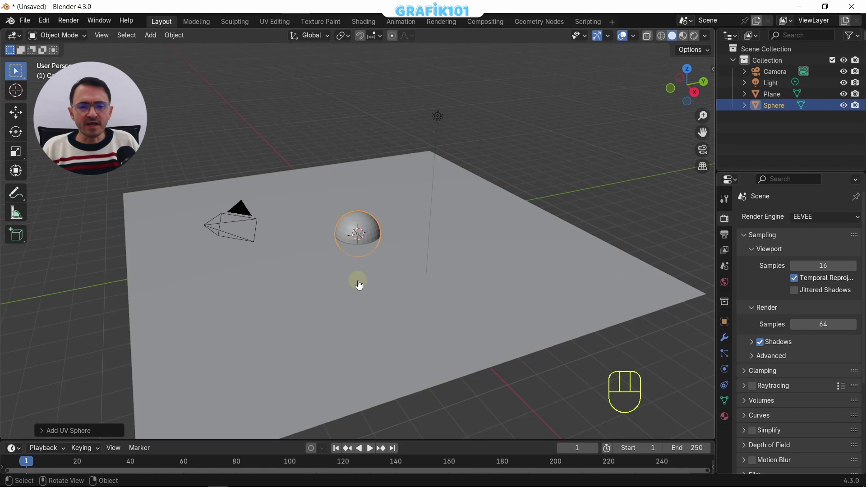
# - Raise the UV sphere 1 unit along Z so it sits just above the plane
pyautogui.press('g')
pyautogui.press('z')
pyautogui.press('KP_1')
pyautogui.press('KP_Enter')
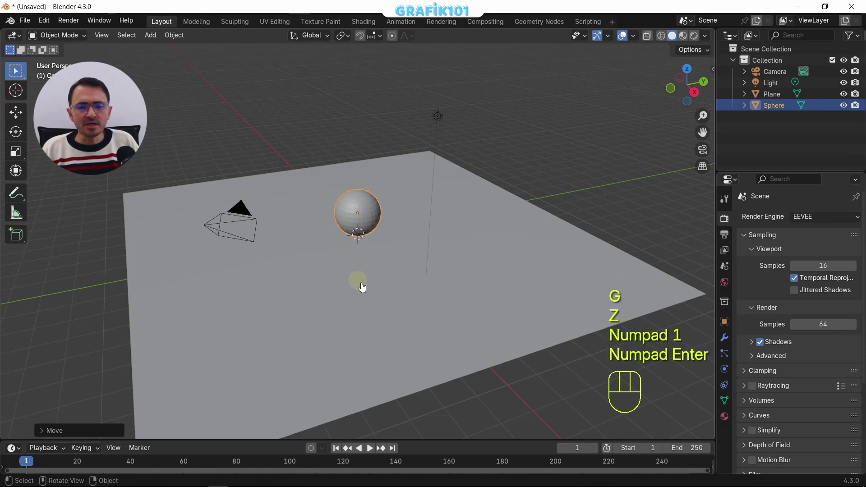
# - Give the sphere a level-3 subdivision, shade it smooth and duplicate it twice into a row
pyautogui.press('ctrl+3')
pyautogui.rightClick(368, 214)
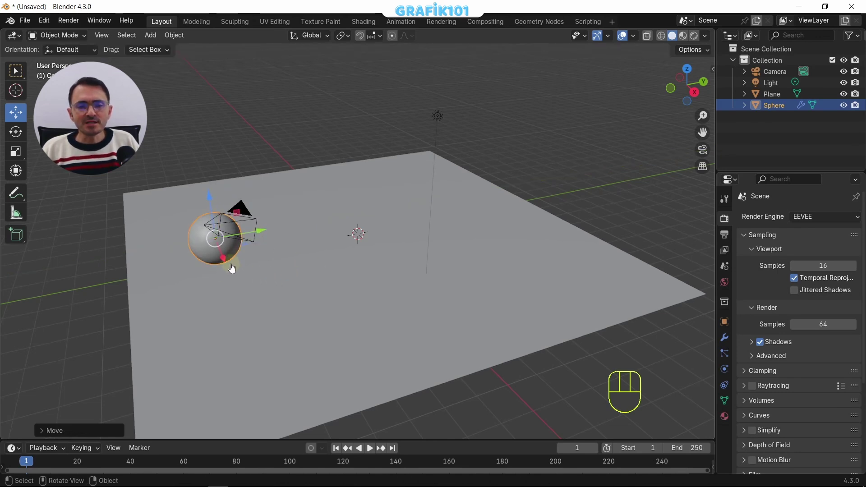
pyautogui.press('shift+d')
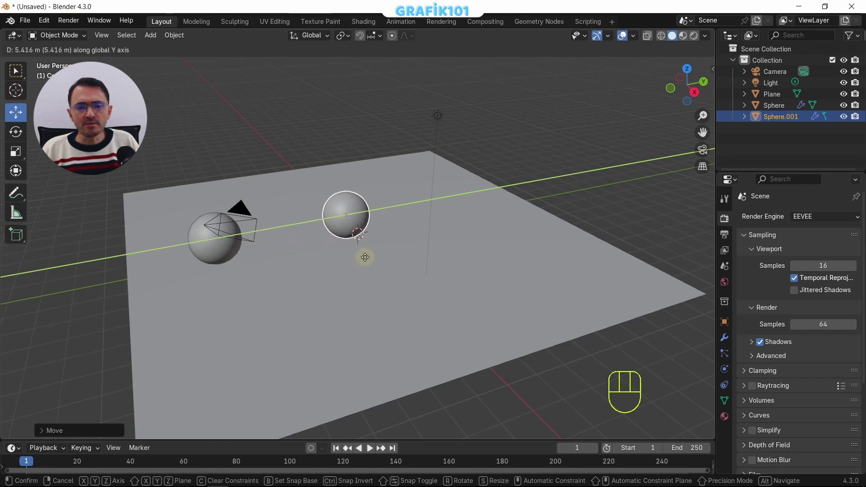
pyautogui.click(370, 260)
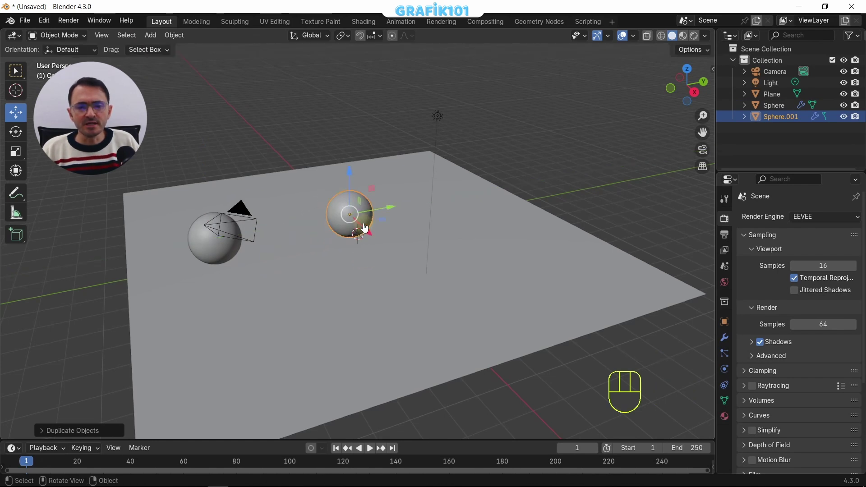
pyautogui.press('shift+d')
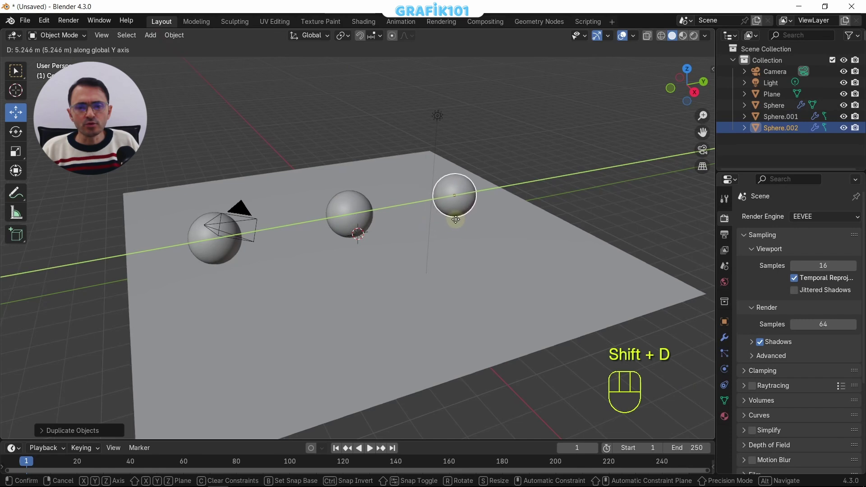
# - Scale the ground plane up so all three spheres sit on it
pyautogui.press('s')
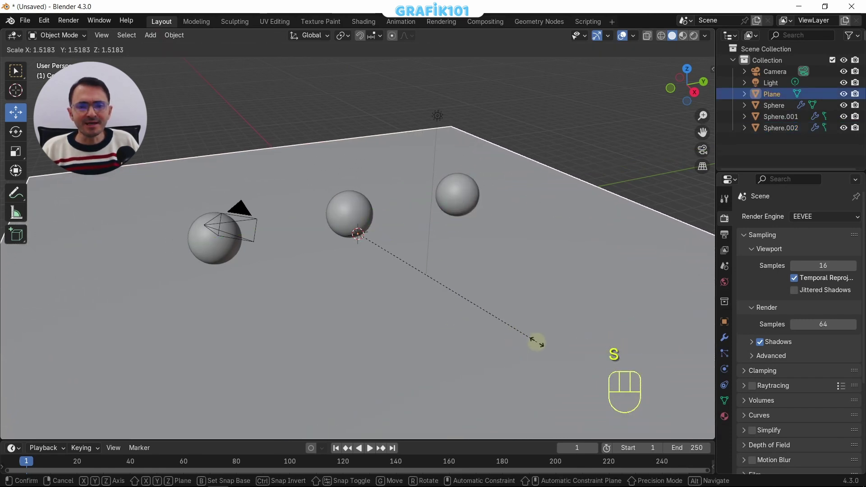
pyautogui.click(538, 345)
# - Switch to material preview, lower the point light toward the spheres and set its power to 5000 W
pyautogui.press('z')
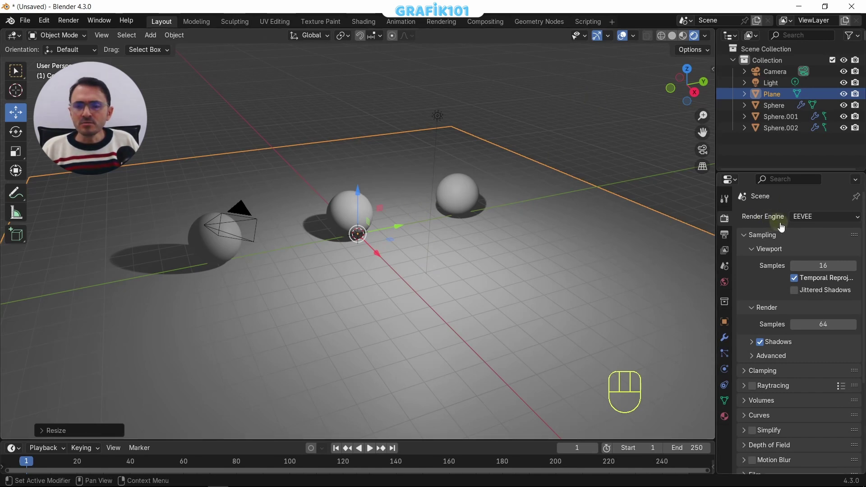
pyautogui.click(818, 221)
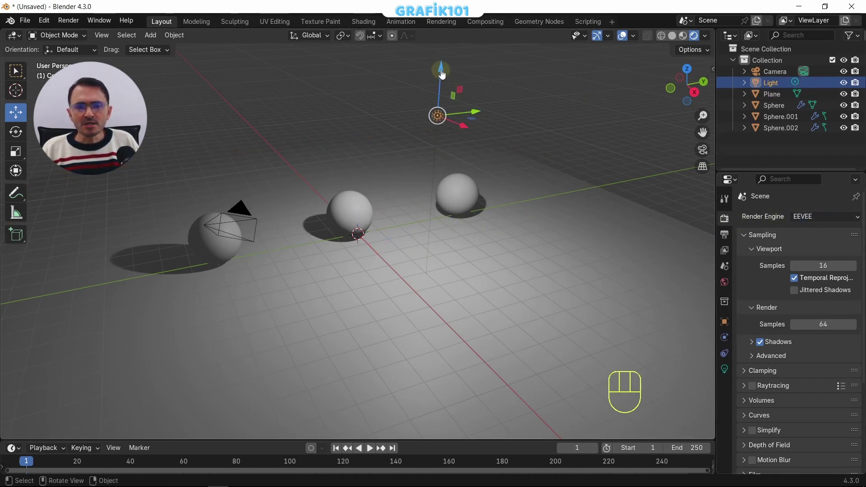
pyautogui.click(441, 76)
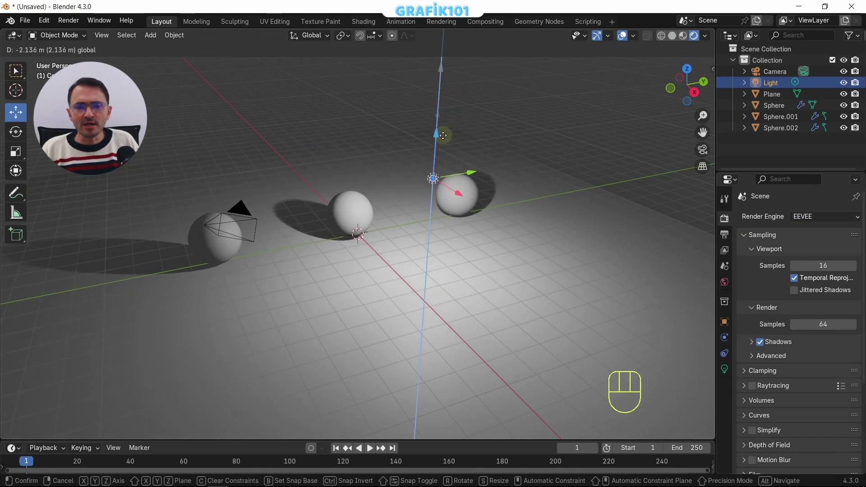
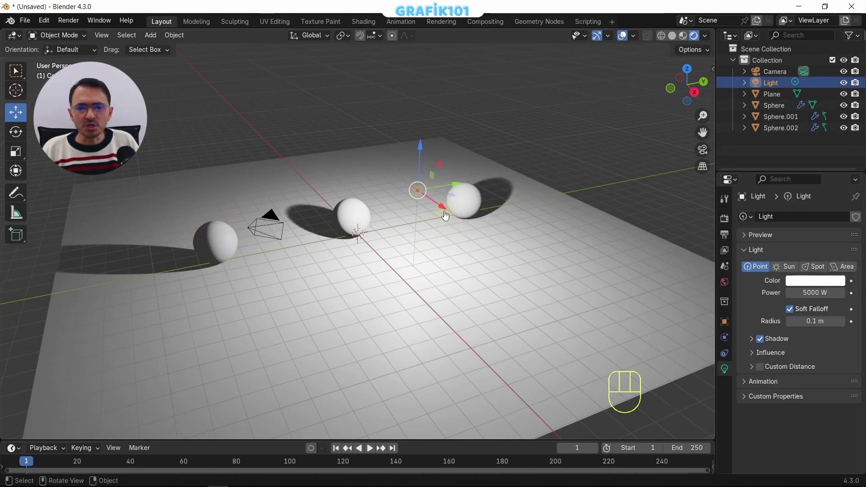
pyautogui.click(446, 213)
pyautogui.click(421, 145)
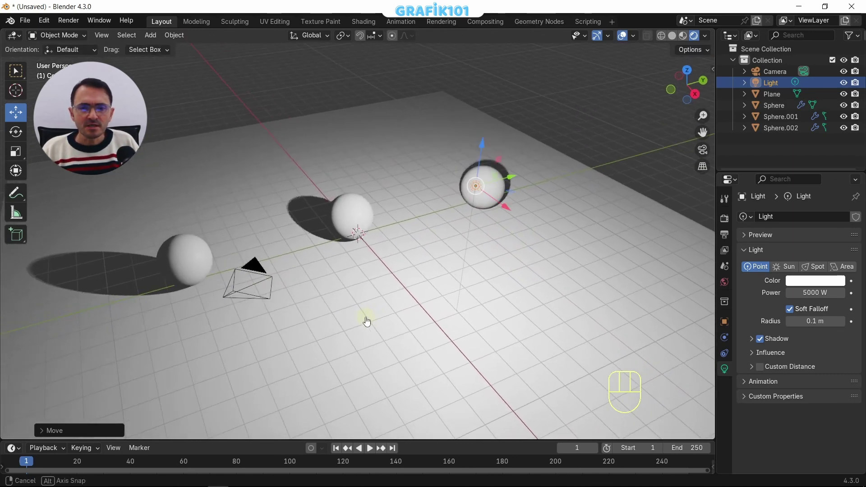
# - Select the first sphere and give it a new material
pyautogui.middleClick(368, 323)
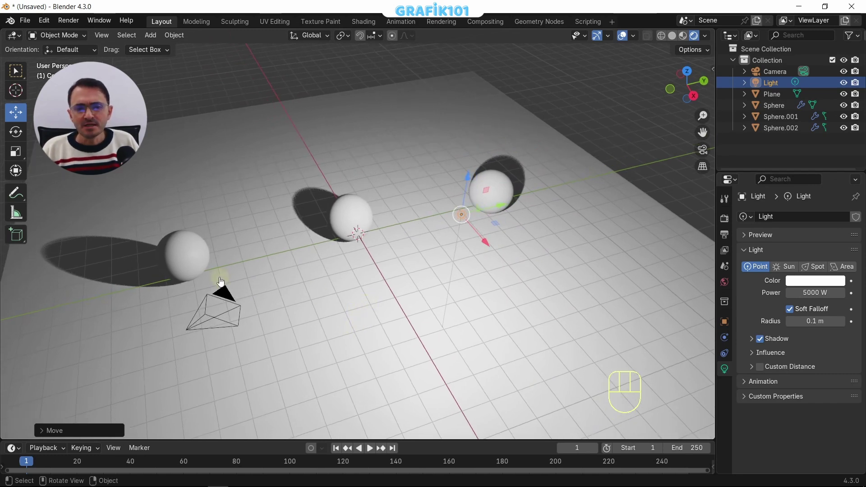
pyautogui.click(725, 421)
# - Set the three spheres' base colours to red, green and blue in turn
pyautogui.click(813, 268)
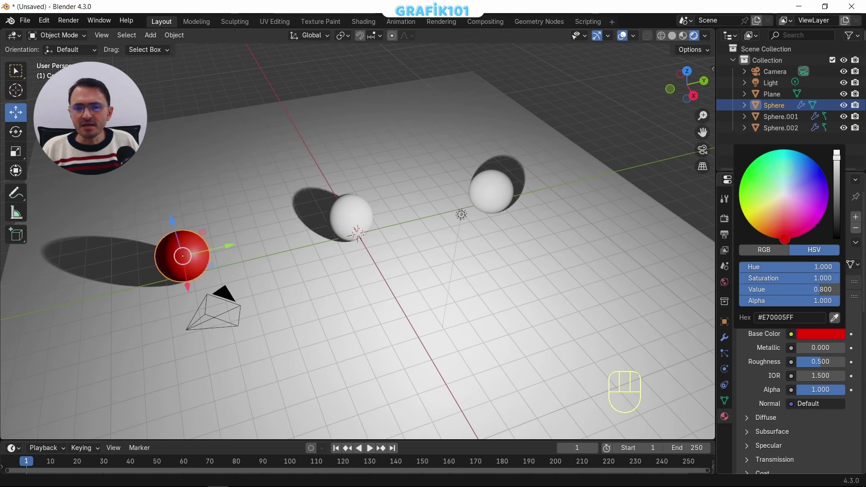
pyautogui.click(352, 228)
pyautogui.click(806, 269)
pyautogui.click(496, 190)
pyautogui.click(818, 271)
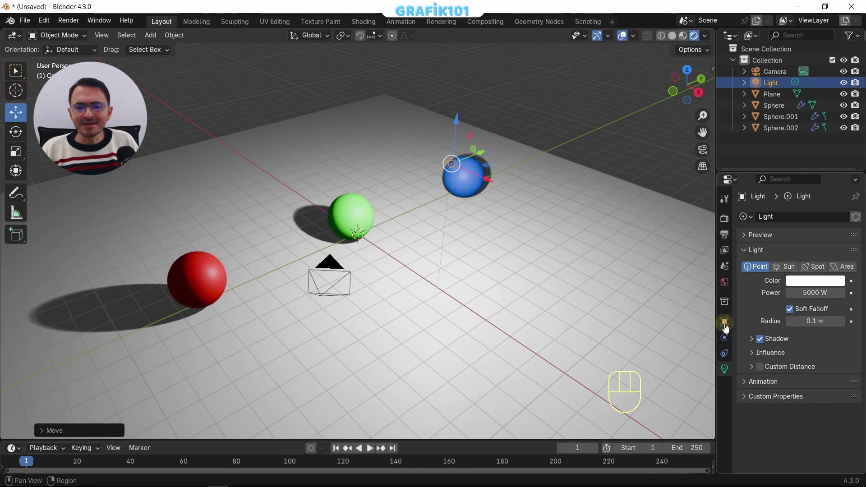
# - Move the light via its Transform location and show Sphere.001's Object Properties
pyautogui.click(727, 328)
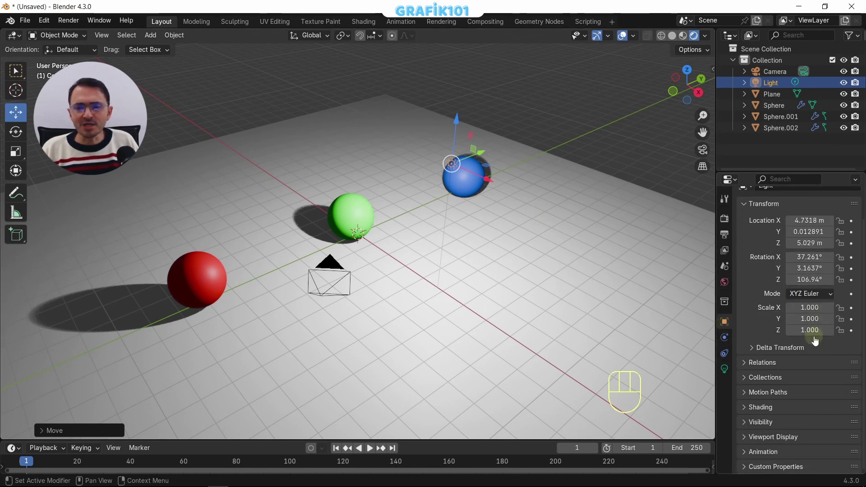
pyautogui.click(778, 409)
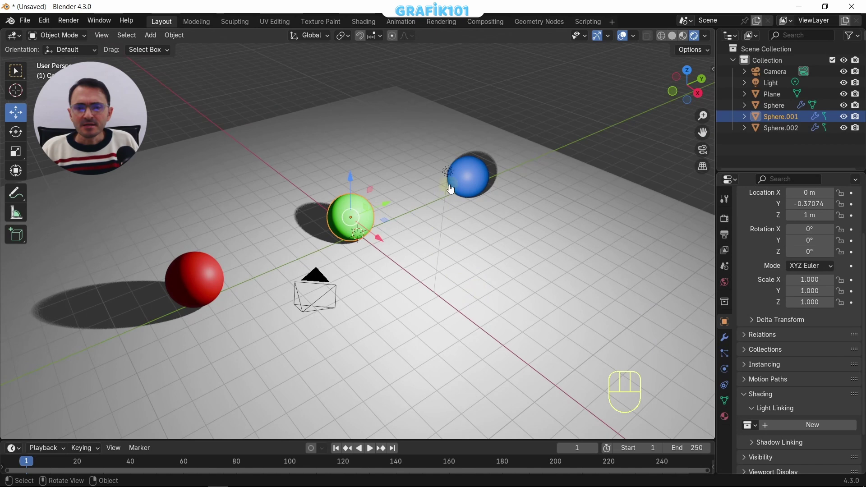
# - Create a Light Linking collection on the point light containing the green sphere Sphere.001
pyautogui.click(450, 177)
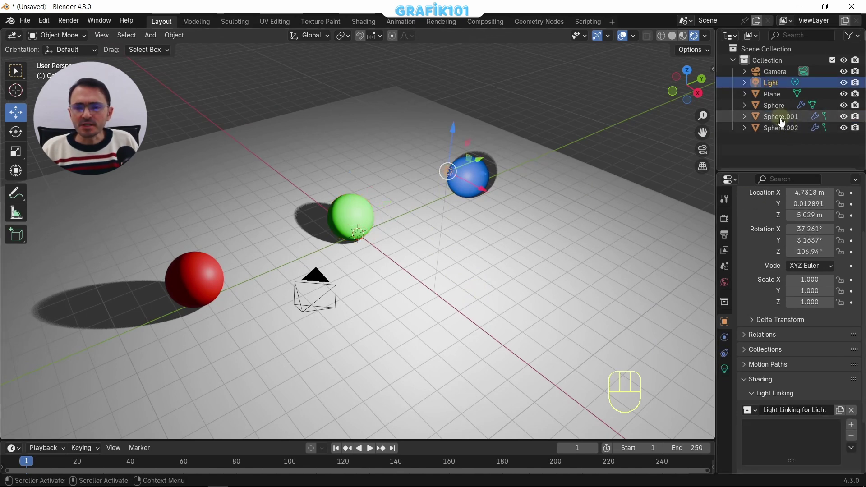
pyautogui.click(781, 121)
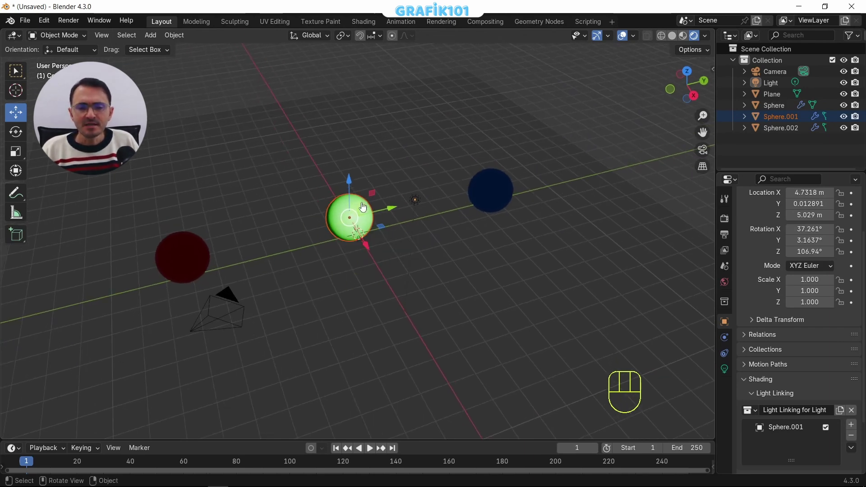
# - Move the light beside the green sphere and set Sphere.001's linking state to Exclude
pyautogui.click(416, 202)
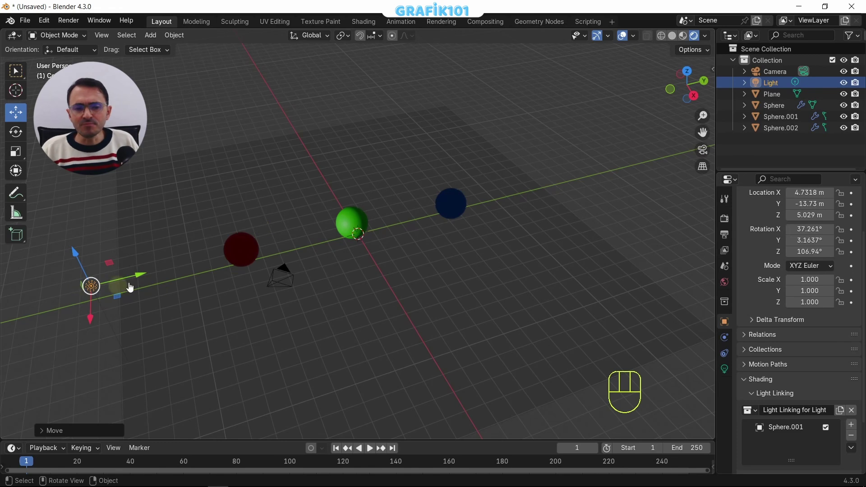
pyautogui.click(141, 277)
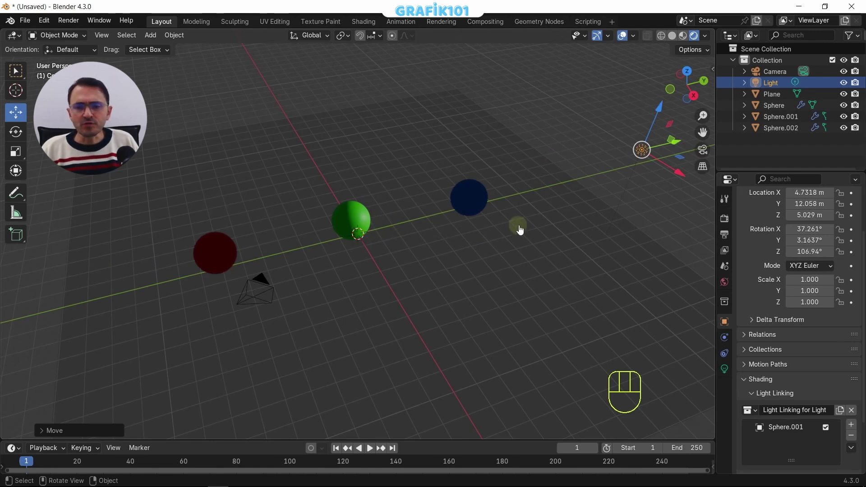
pyautogui.click(681, 145)
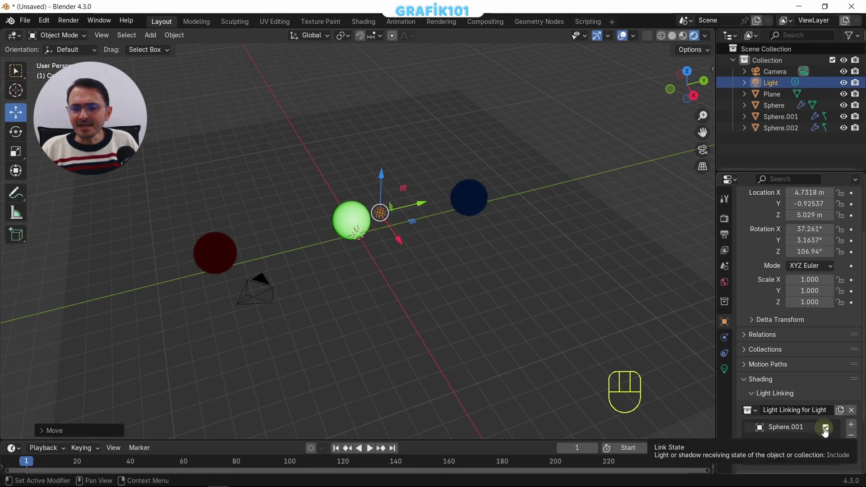
pyautogui.click(825, 432)
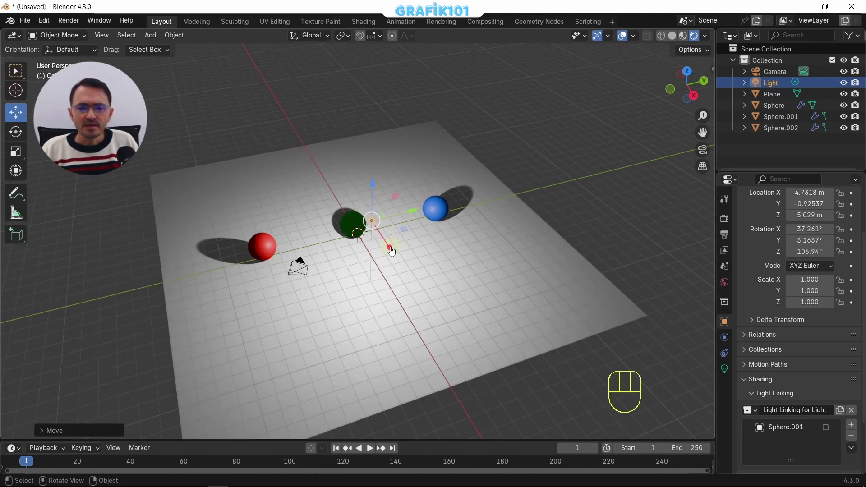
# - Move the light back, add Sphere.002 to the linking list, then unlink the light linking collection entirely
pyautogui.click(393, 254)
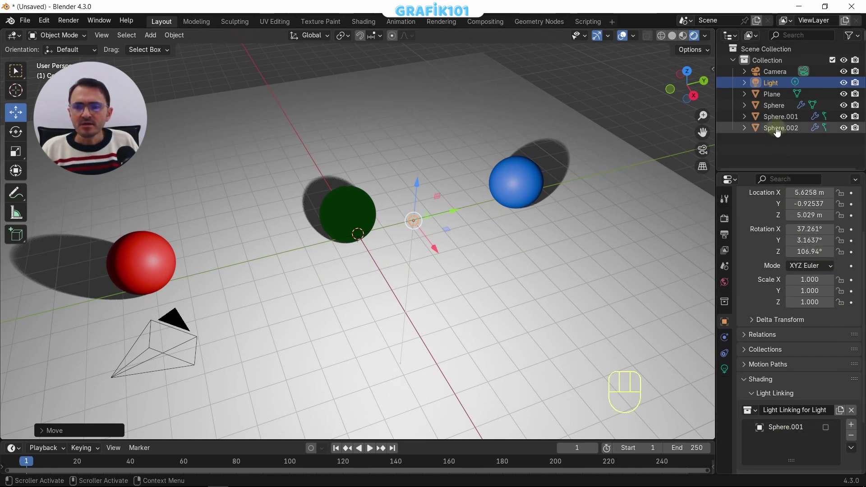
pyautogui.moveTo(779, 133); pyautogui.dragTo(780, 158)
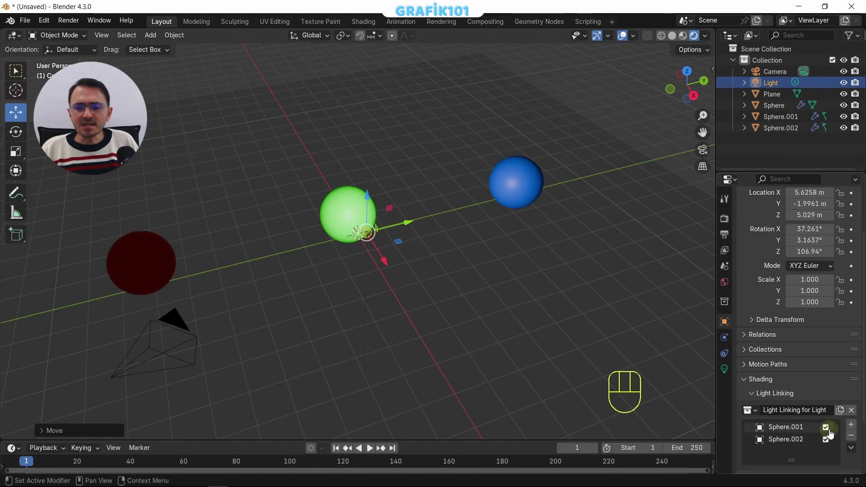
pyautogui.click(830, 445)
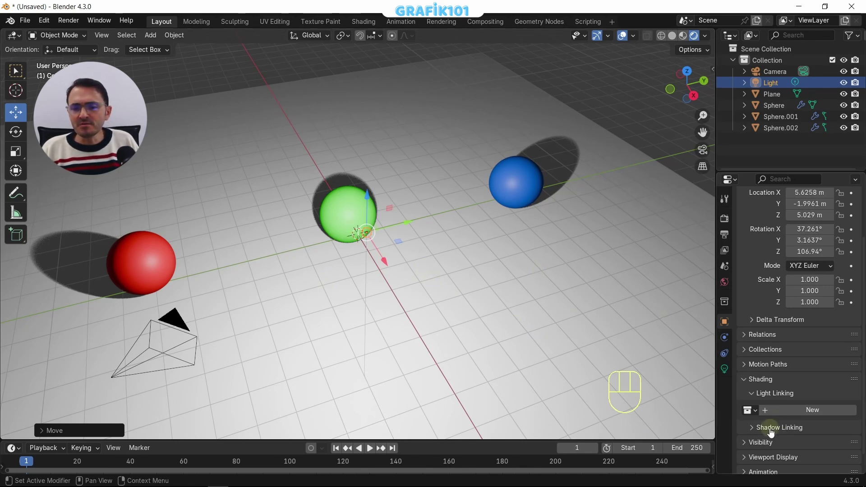
# - Create a Shadow Linking collection on the light and add the red sphere as a blocker
pyautogui.click(793, 433)
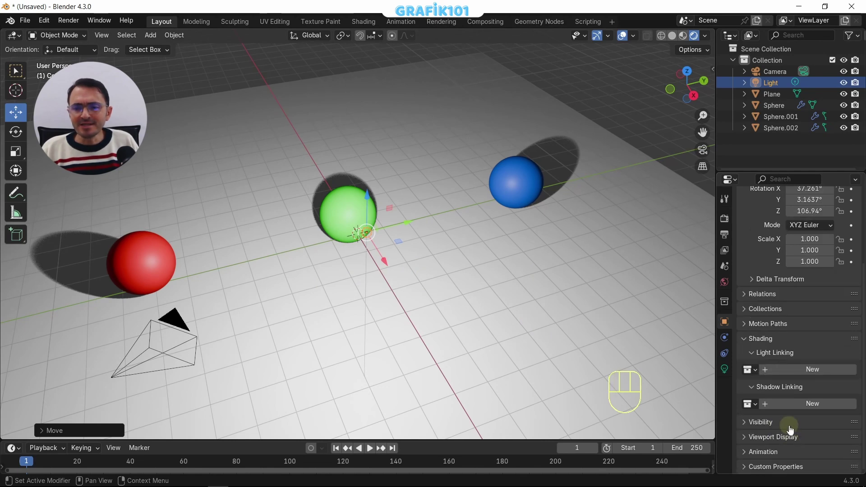
pyautogui.click(818, 409)
pyautogui.moveTo(779, 109); pyautogui.dragTo(782, 139)
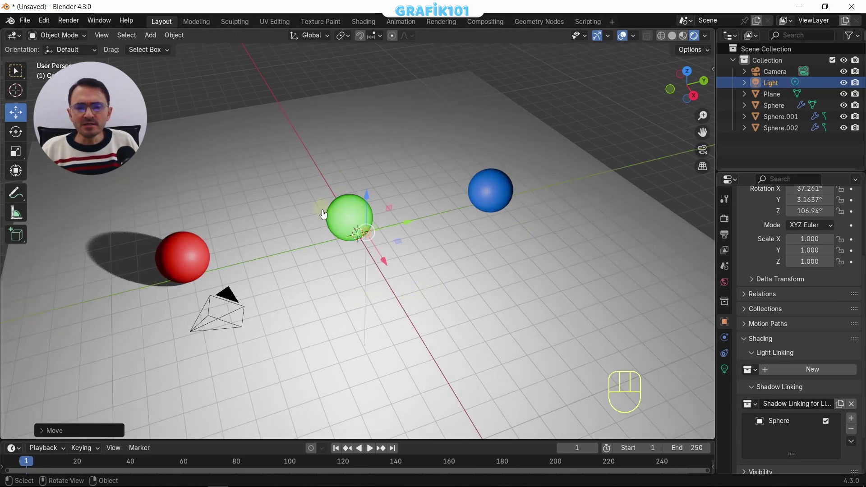
# - Add the green sphere Sphere.001 as a blocker too and reselect the point light
pyautogui.click(407, 230)
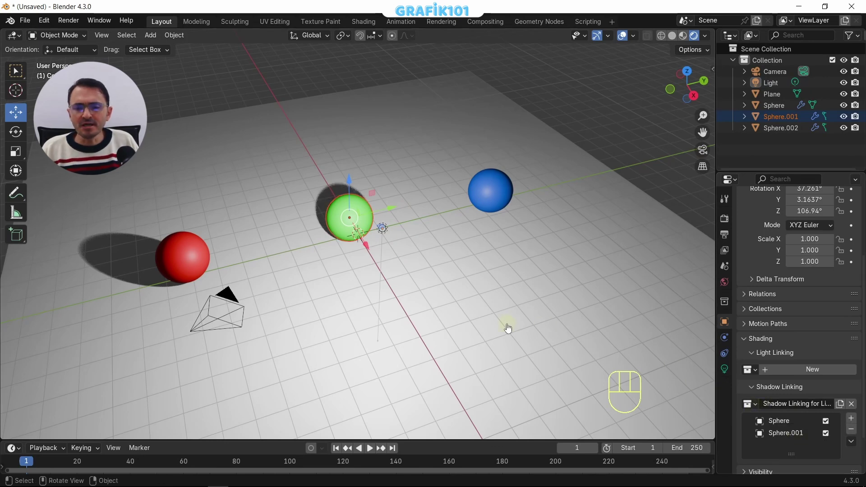
pyautogui.click(390, 227)
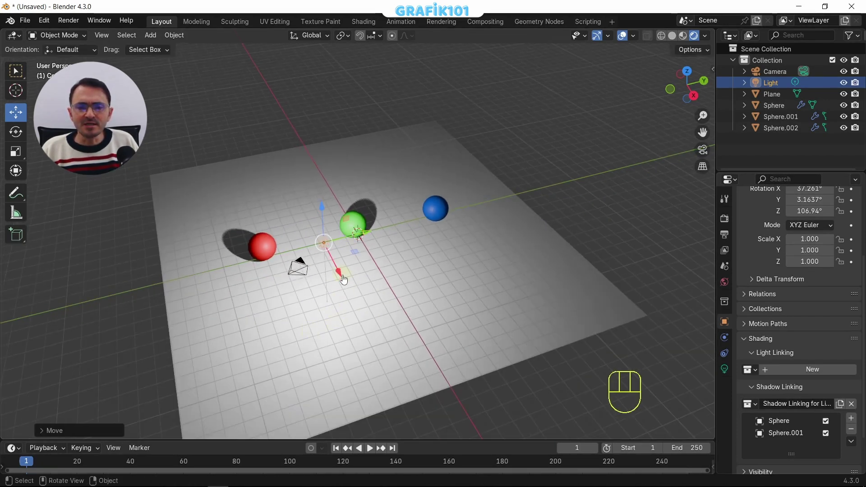
# - Confirm the light's placement and look through the scene camera
pyautogui.click(343, 280)
pyautogui.click(385, 329)
pyautogui.press('KP_0')
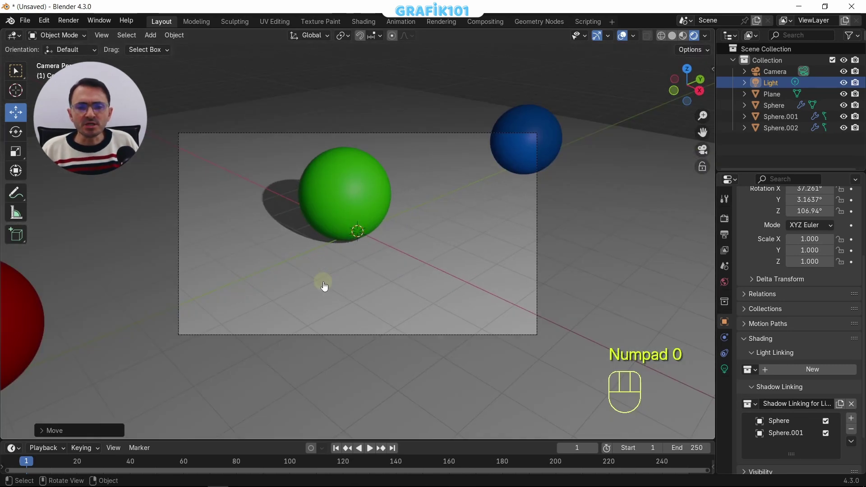
# - Move the point light along one axis to sit in front of the green sphere
pyautogui.press('g')
pyautogui.middleClick(533, 345)
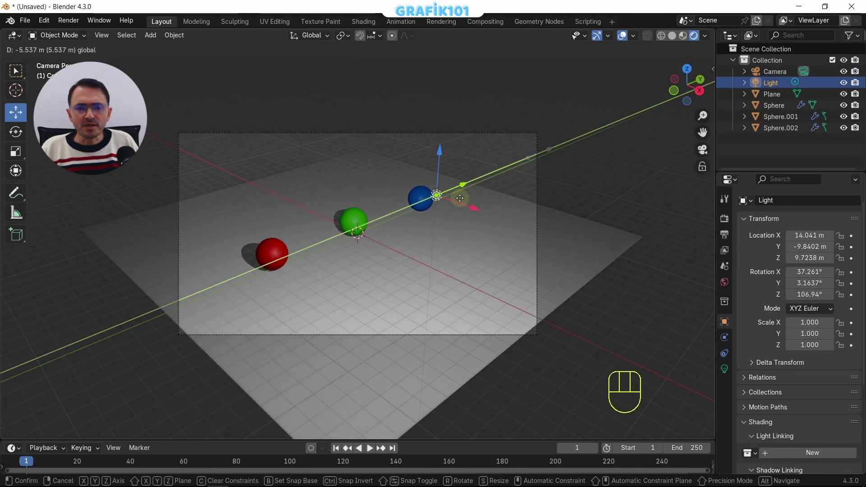
pyautogui.click(424, 169)
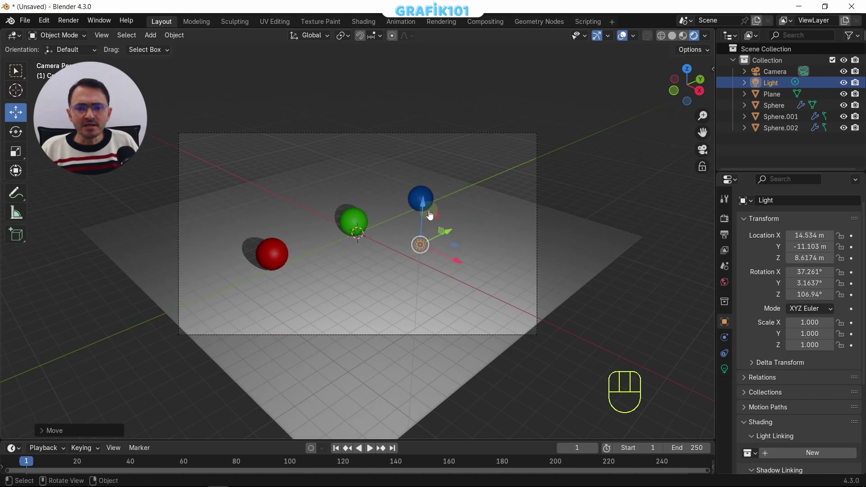